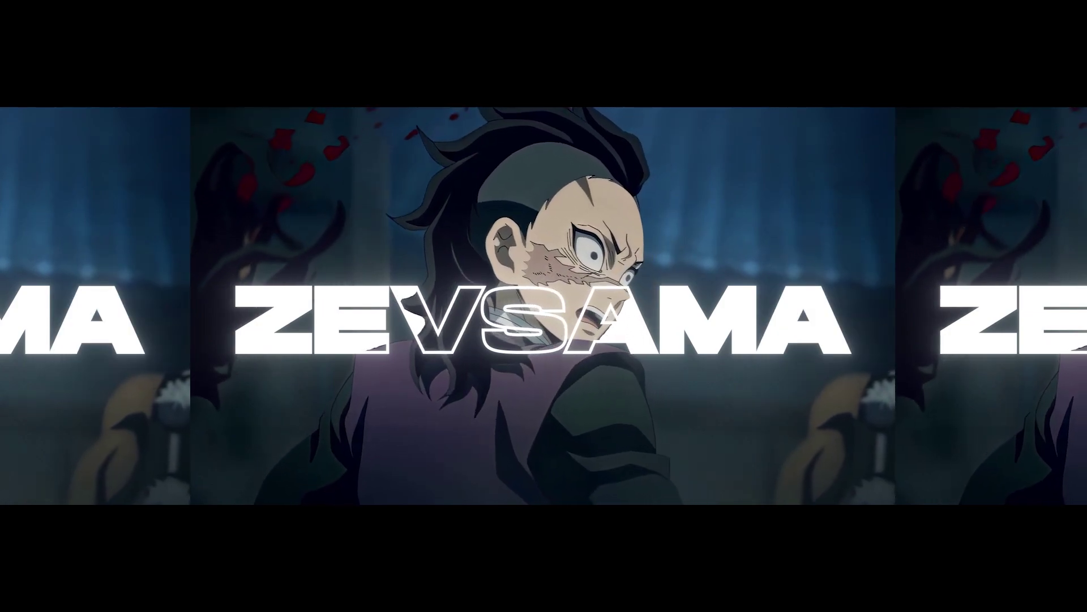
# Bring up Pre-comp 1 showing the anime clip of the scarred character.
pyautogui.moveTo(919, 250); pyautogui.dragTo(377, 429)
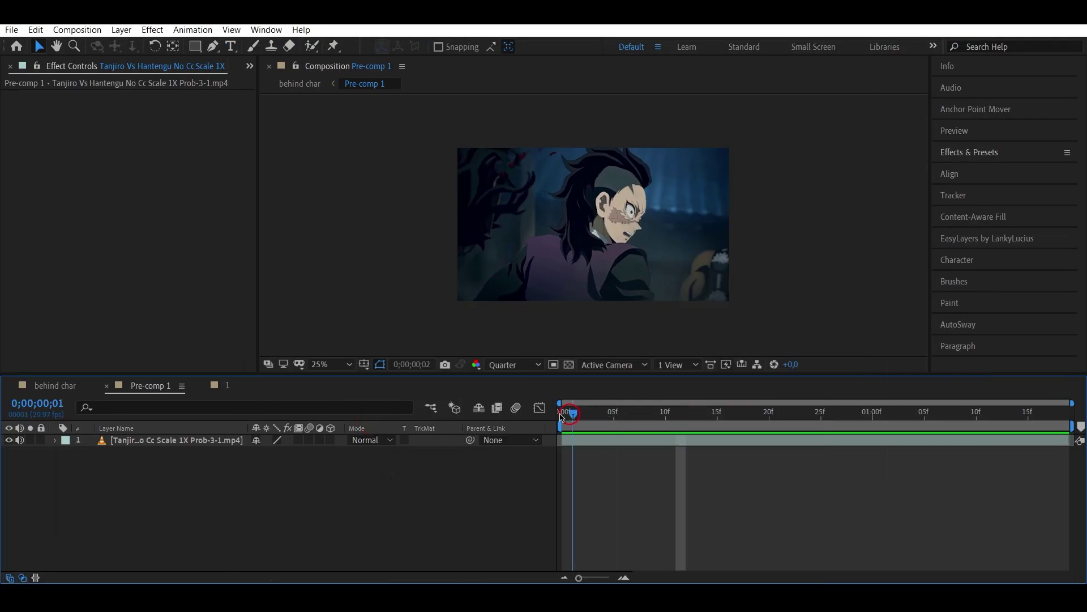
# Precompose the clip layer as '1' and duplicate it into two stacked copies.
pyautogui.moveTo(457, 427); pyautogui.dragTo(228, 447)
pyautogui.press('ctrl+shift+c')
pyautogui.press('BackSpace')
pyautogui.press('1')
pyautogui.press('BackSpace')
pyautogui.write('1')
pyautogui.press('Return')
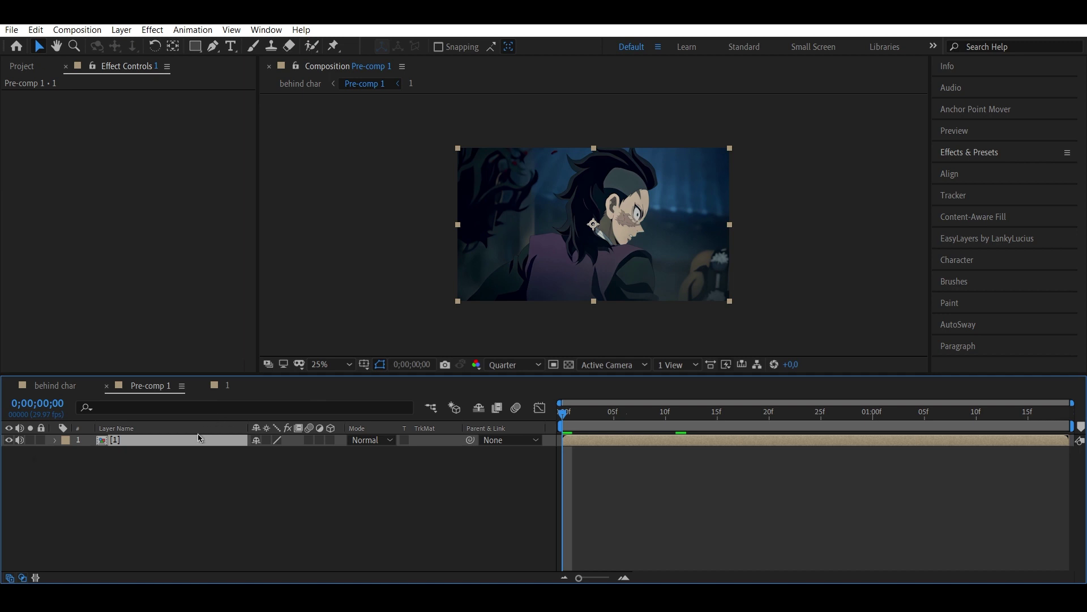
pyautogui.press('ctrl+d')
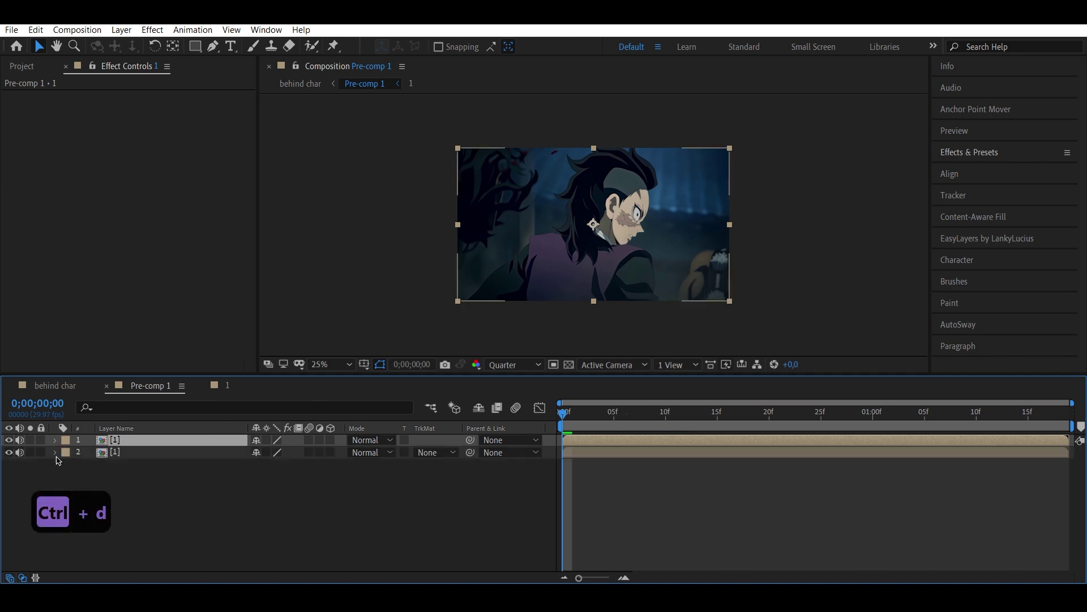
# Open one copy alone with the Roto Brush active and set preview resolution to Full.
pyautogui.moveTo(12, 456); pyautogui.dragTo(306, 56)
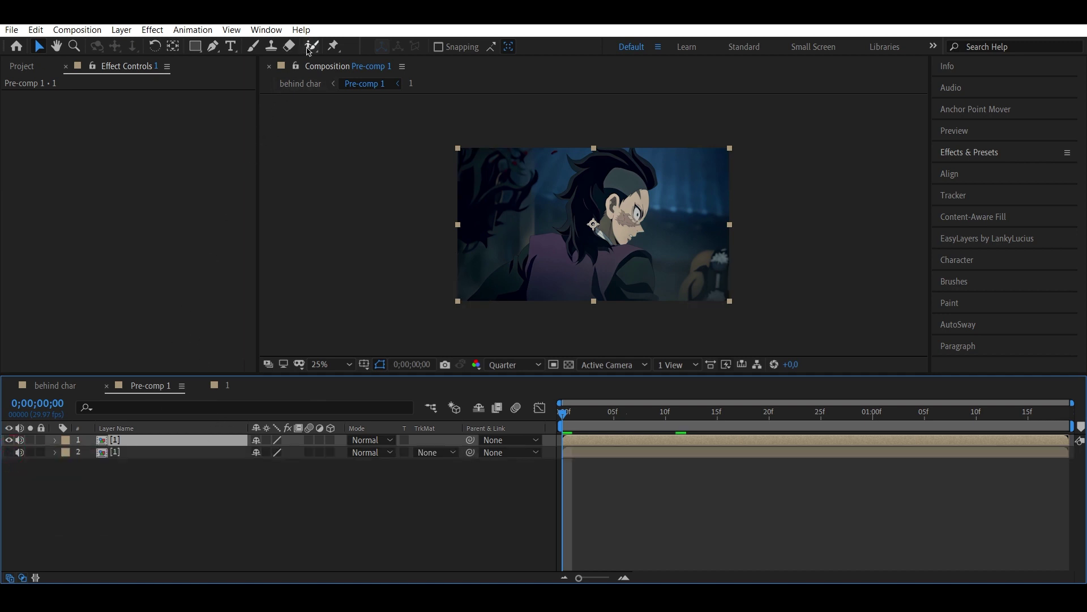
pyautogui.click(313, 48)
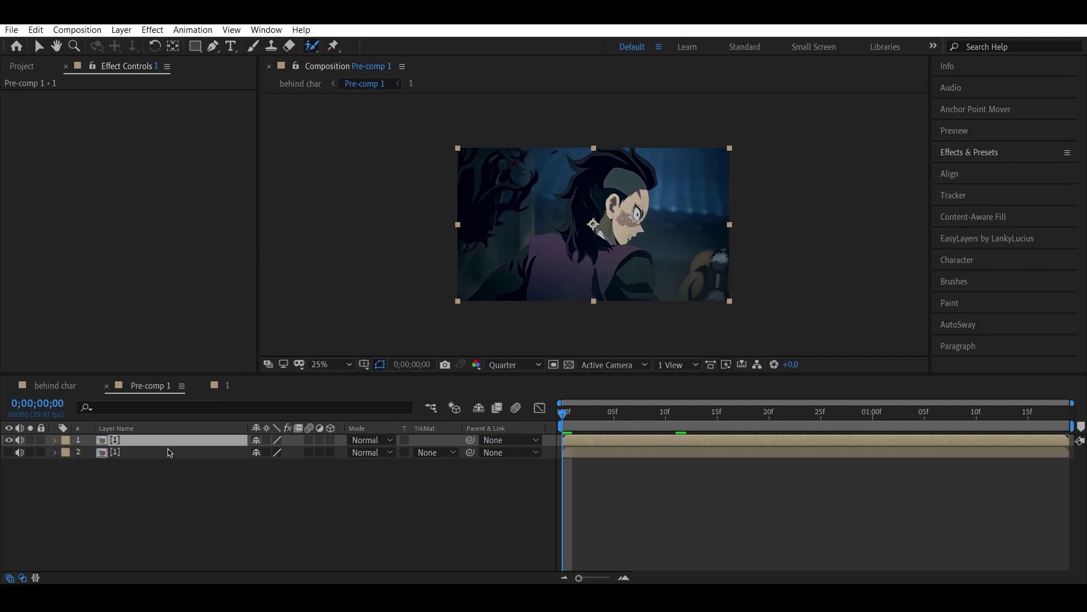
pyautogui.doubleClick(170, 444)
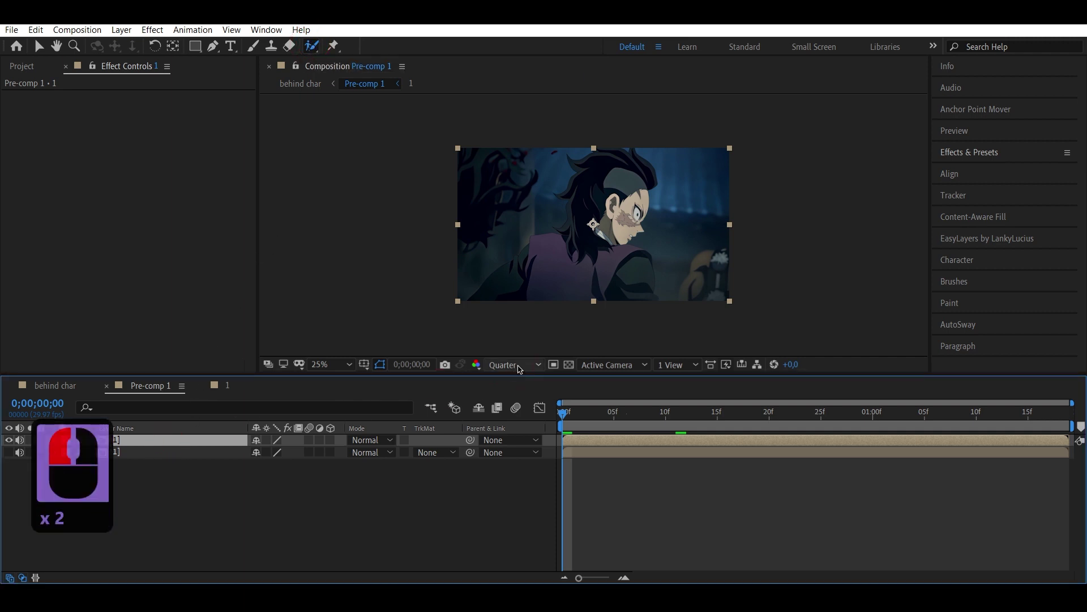
pyautogui.click(523, 368)
pyautogui.click(513, 404)
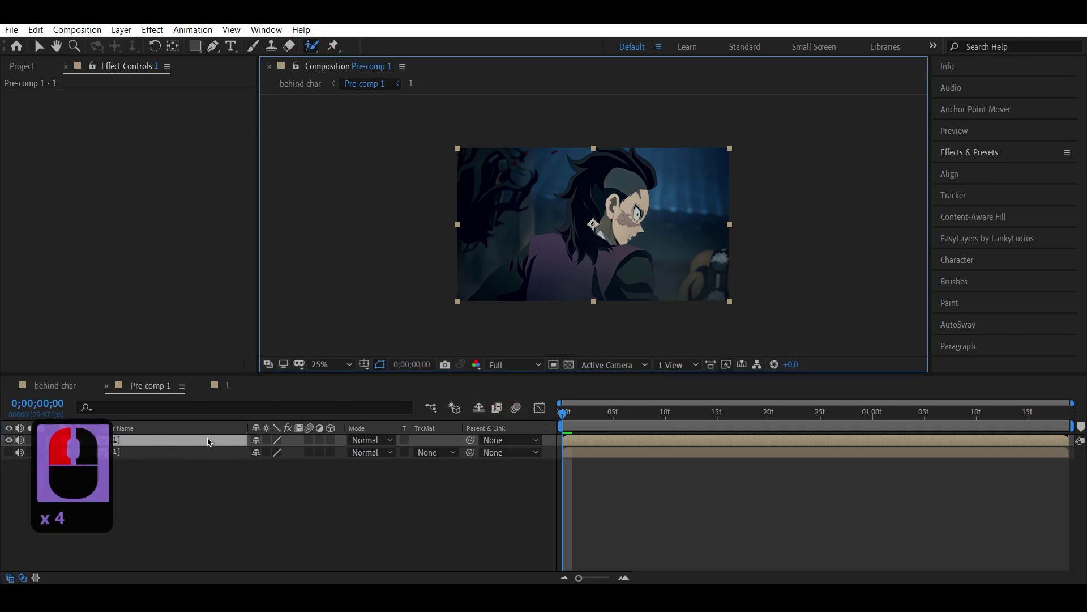
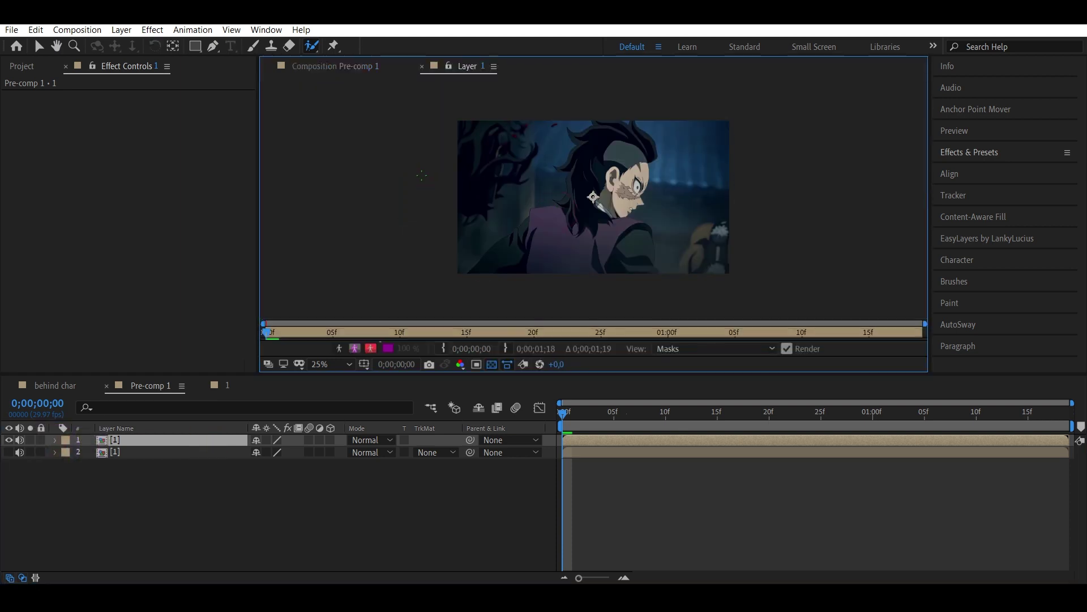
# Zoom the Layer panel in and out around the character while rotoscoping.
pyautogui.scroll(3)
pyautogui.scroll(3)
pyautogui.scroll(-3)
pyautogui.scroll(-3)
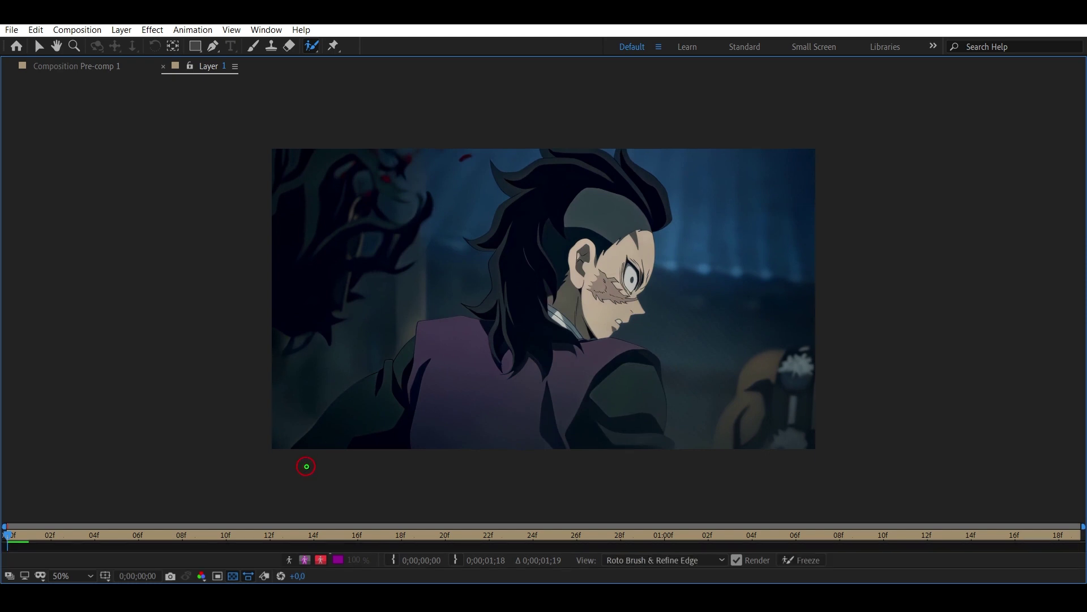
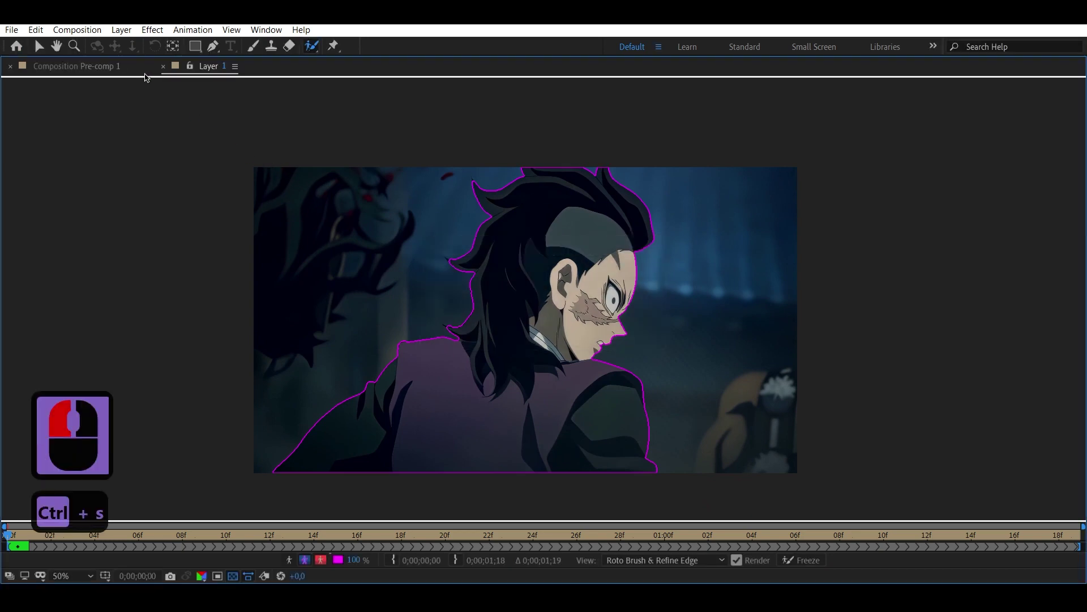
# Return to the Pre-comp 1 composition view to see the cut-out character.
pyautogui.click(167, 70)
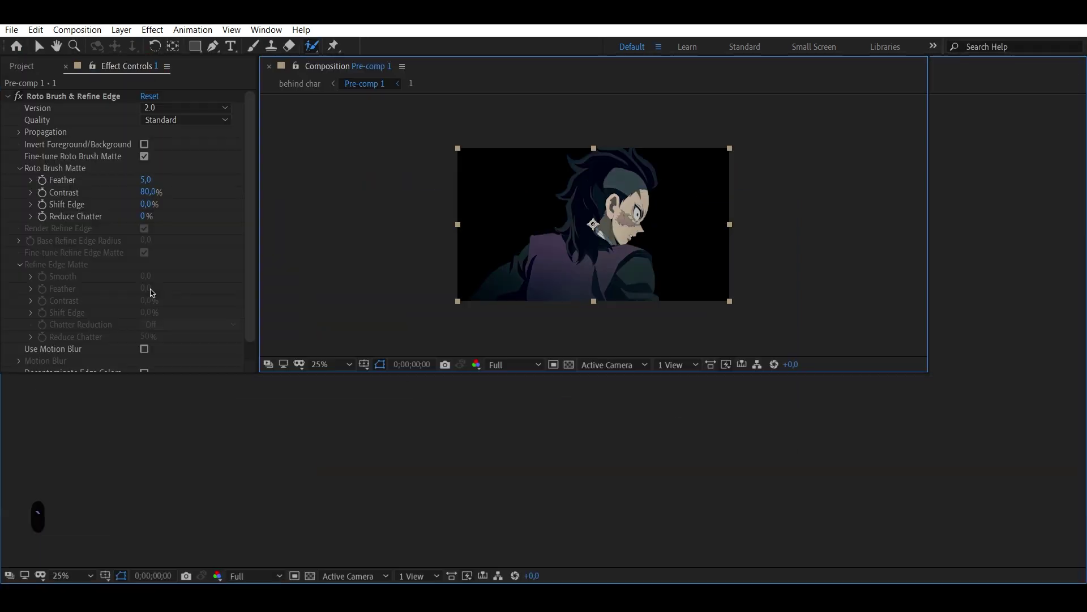
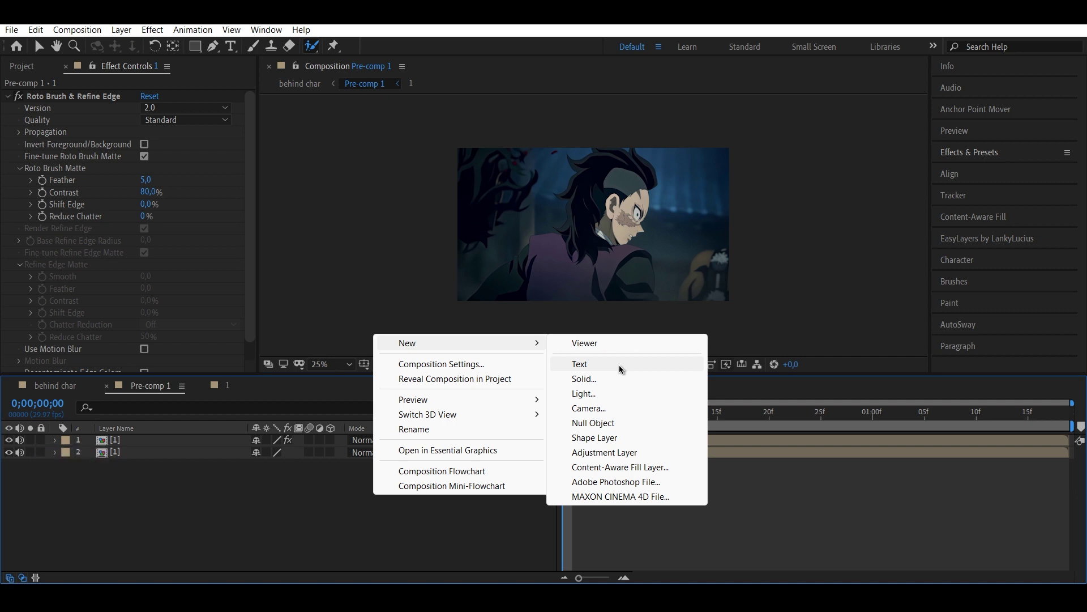
# Add a new text layer reading 'ZEVSAMA' in capitals.
pyautogui.click(624, 368)
pyautogui.doubleClick(209, 444)
pyautogui.press('Caps_Lock')
pyautogui.write('zevsa ma')
# Highlight and restyle the title, then reveal the text layer's properties.
pyautogui.moveTo(137, 502); pyautogui.dragTo(148, 442)
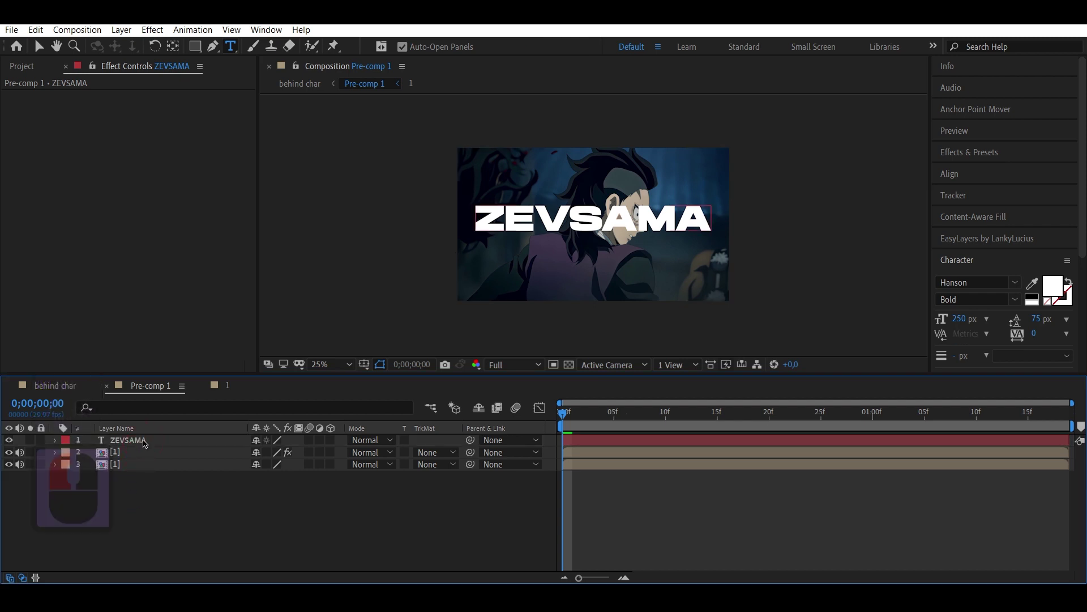
pyautogui.moveTo(148, 442); pyautogui.dragTo(46, 449)
pyautogui.click(55, 444)
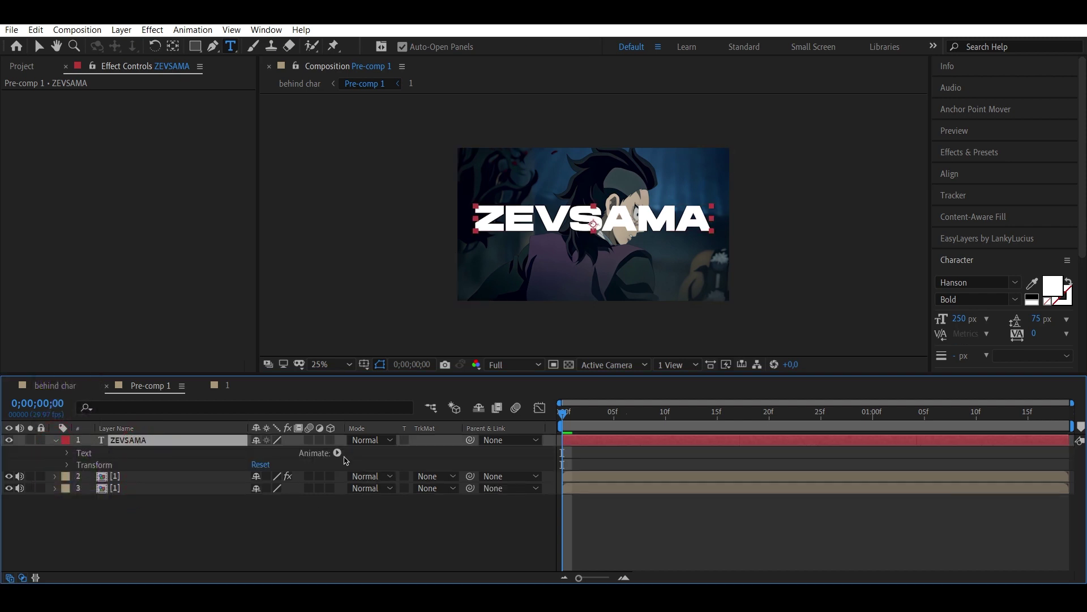
# Add a text animator with a Range Selector and keyframe its Start for the letter reveal.
pyautogui.click(338, 455)
pyautogui.moveTo(435, 273); pyautogui.dragTo(204, 498)
pyautogui.scroll(-3)
pyautogui.scroll(-3)
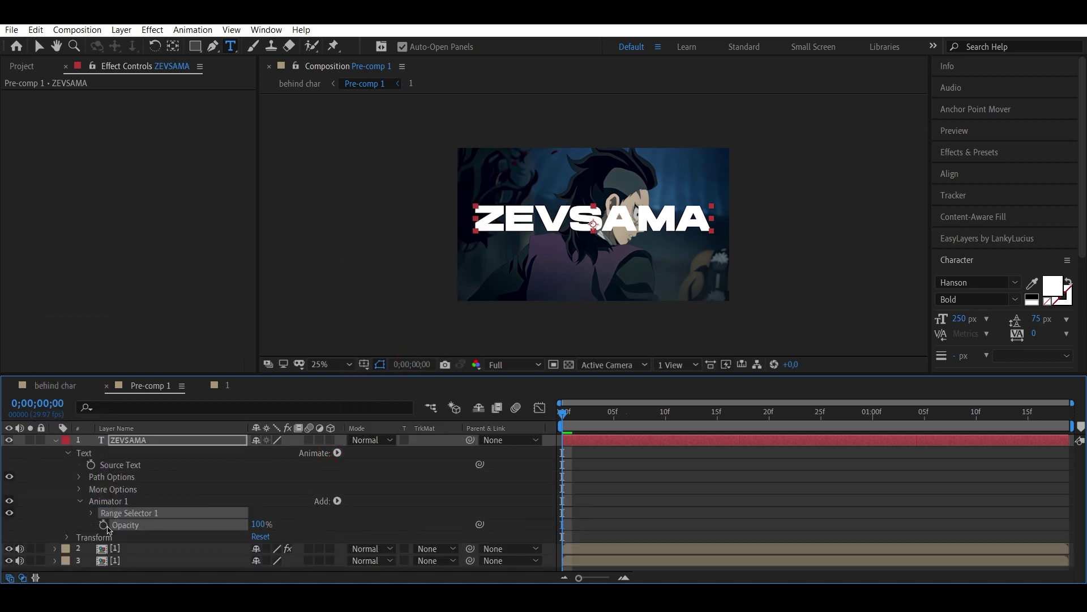
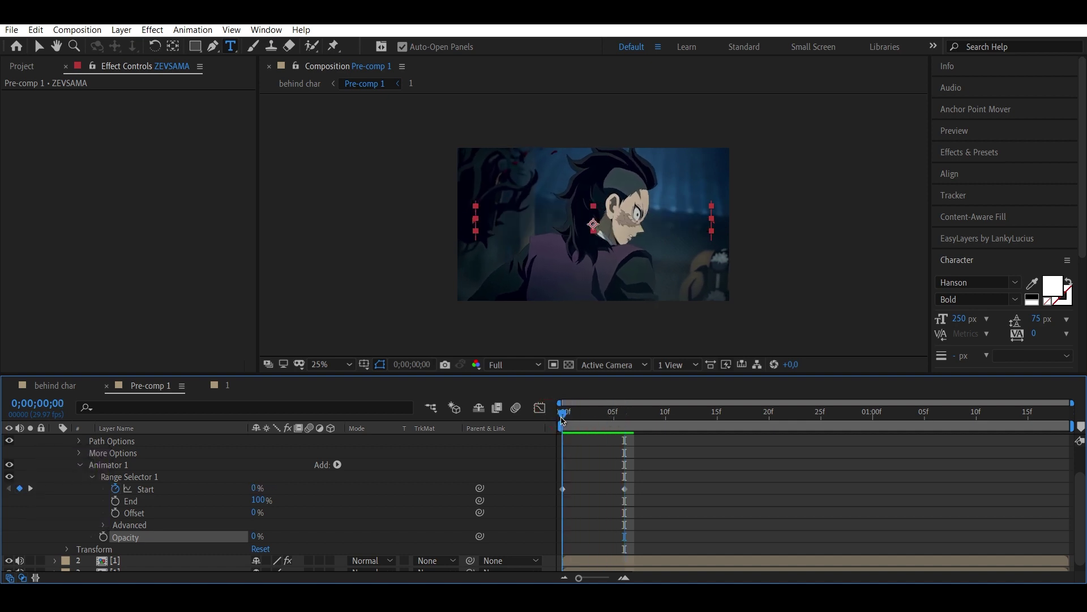
pyautogui.click(466, 439)
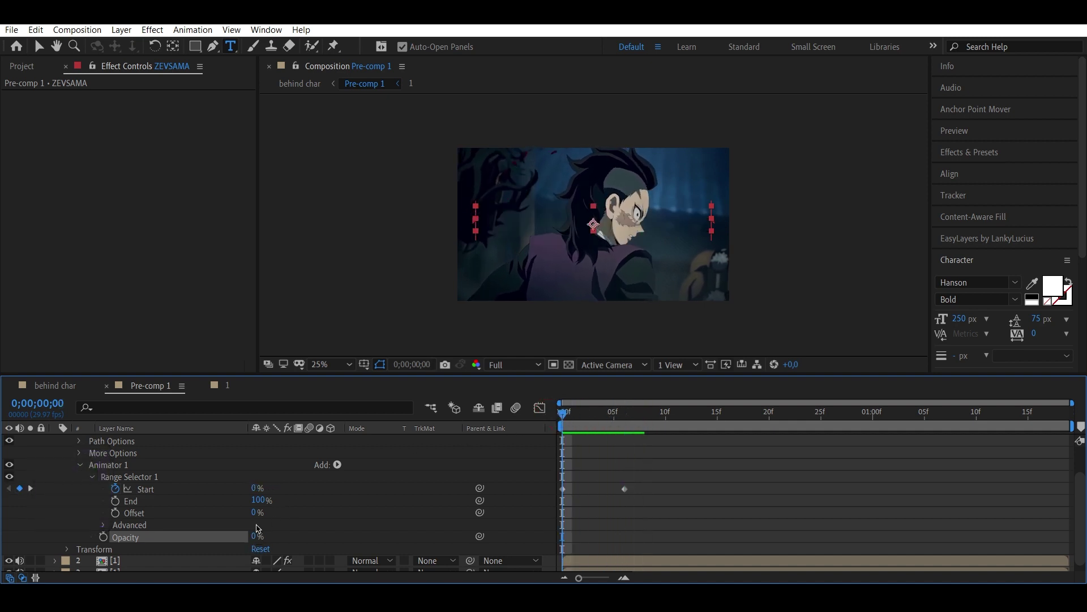
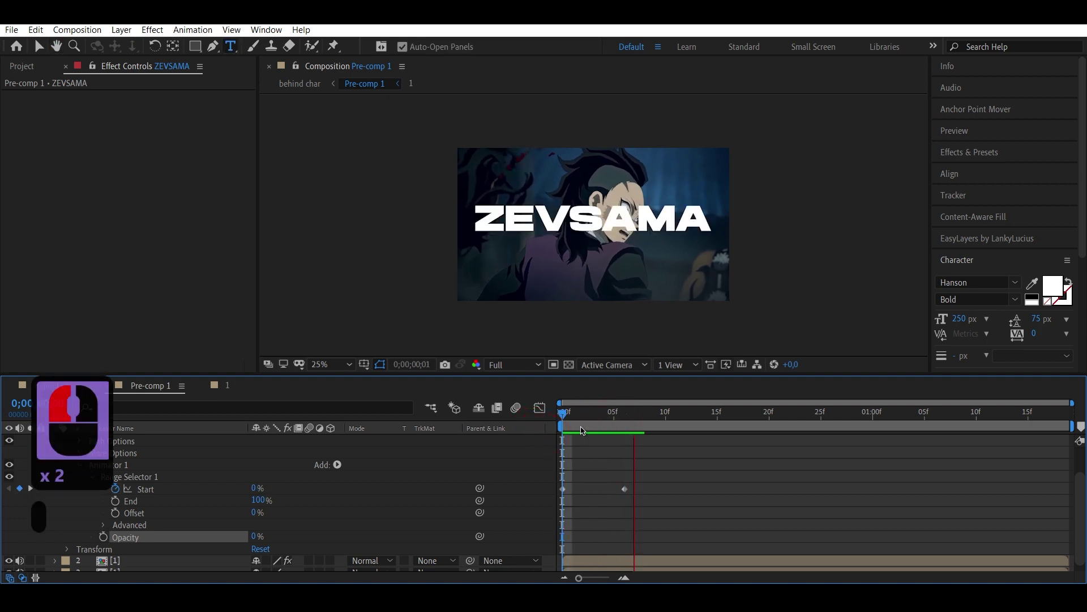
# Select both reveal keyframes and apply Easy Ease (F9).
pyautogui.click(630, 422)
pyautogui.click(535, 503)
pyautogui.click(647, 500)
pyautogui.press('F9')
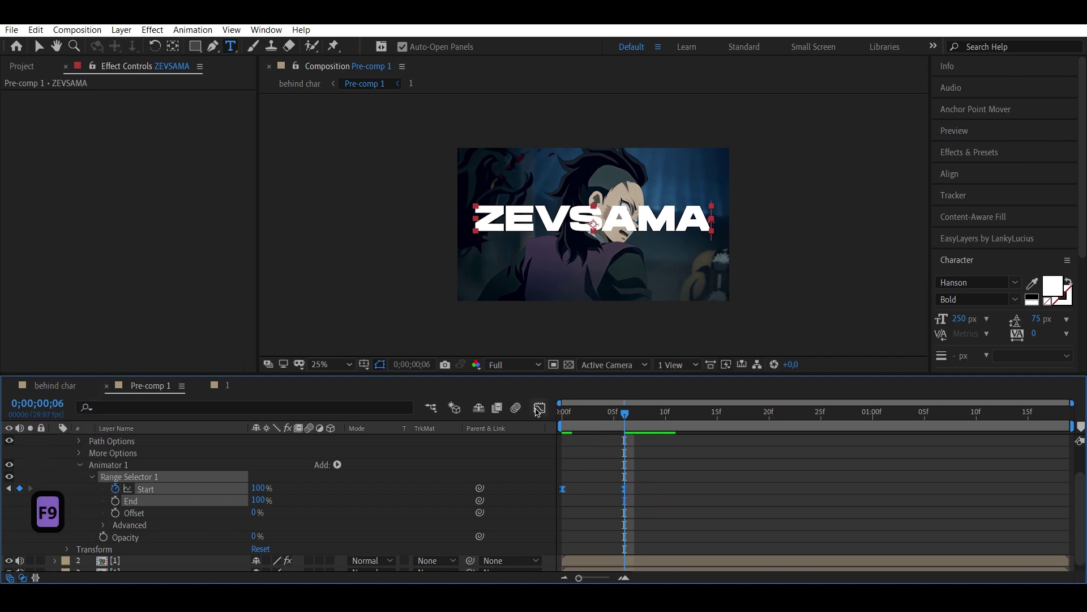
# In the Graph Editor, pull the handles so the reveal starts fast and eases out.
pyautogui.click(538, 412)
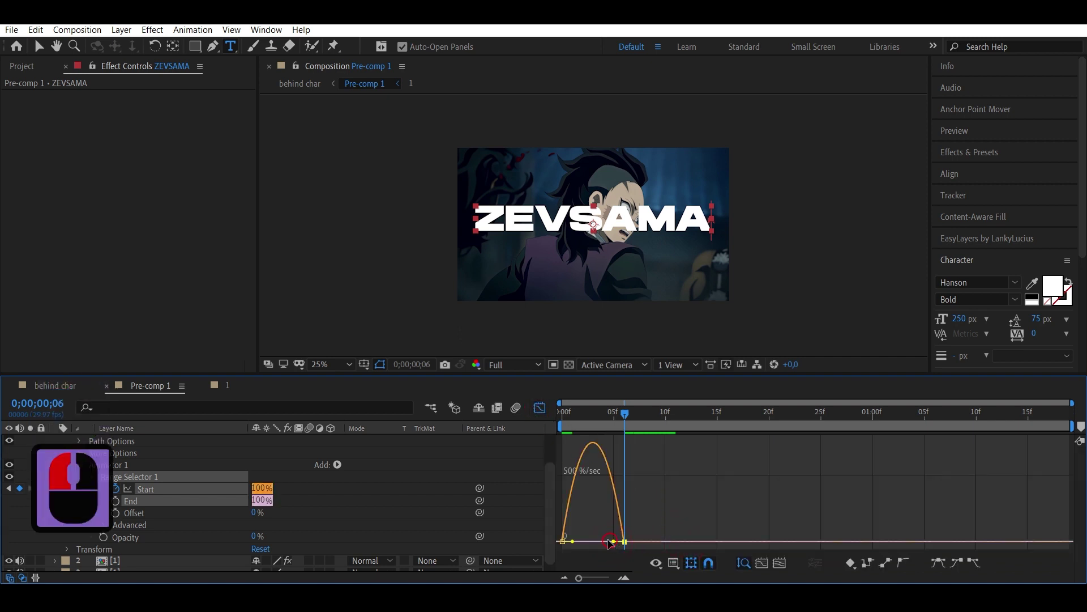
pyautogui.click(582, 531)
pyautogui.click(557, 418)
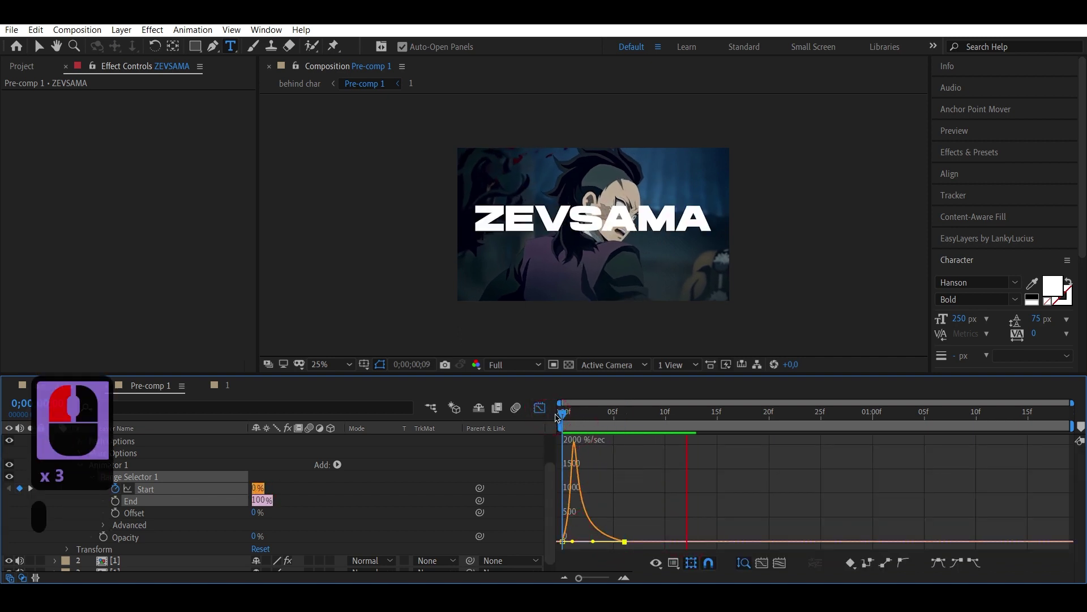
pyautogui.moveTo(553, 408); pyautogui.dragTo(573, 416)
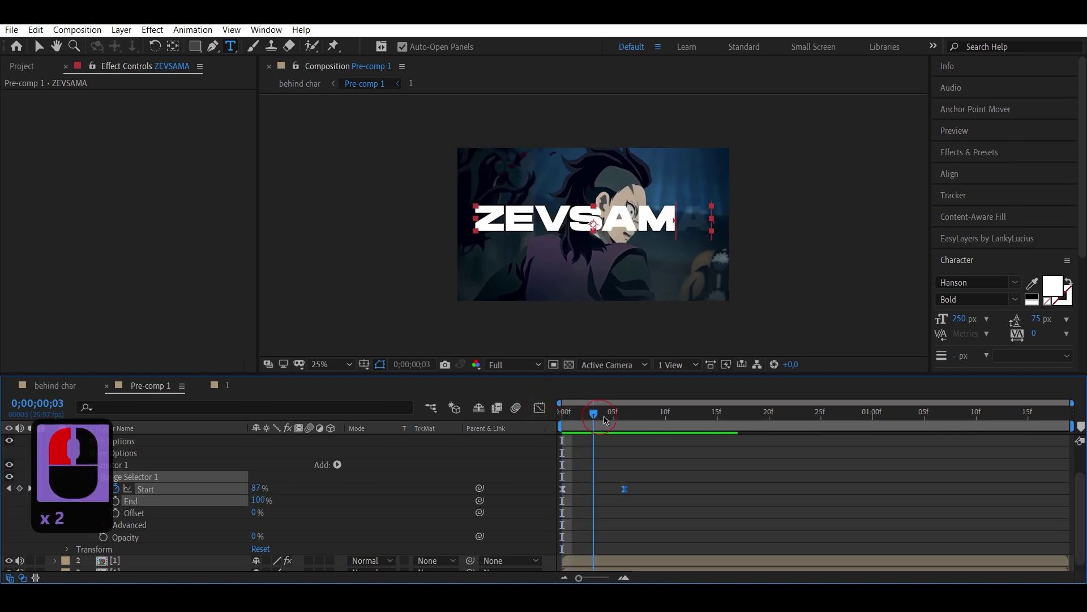
pyautogui.click(452, 434)
pyautogui.scroll(3)
pyautogui.scroll(3)
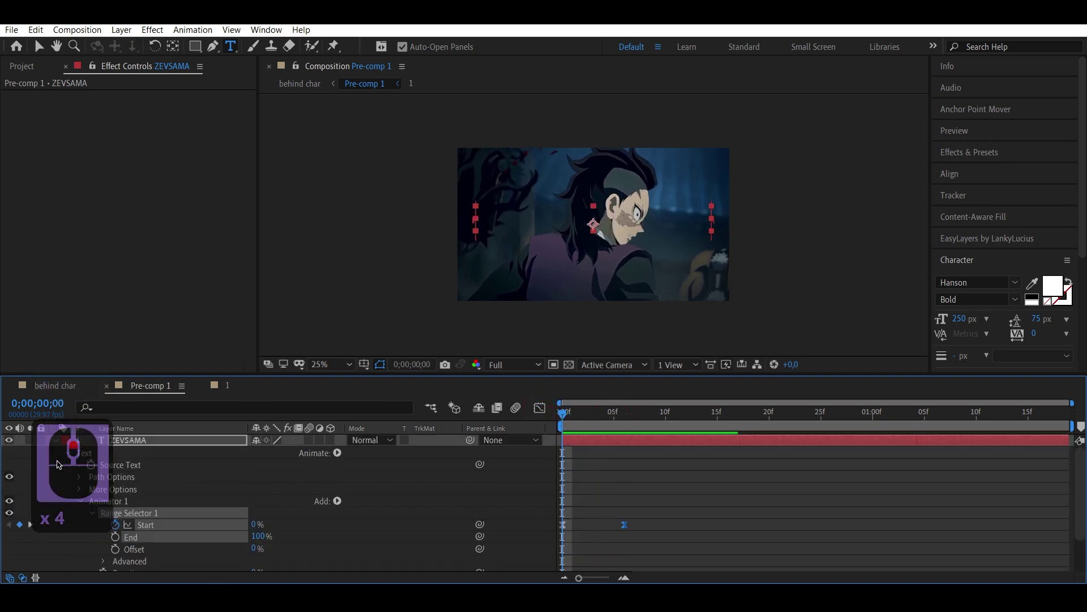
# Collapse the text layer's properties and scrub through the title animation.
pyautogui.click(57, 443)
pyautogui.press('ctrl+s')
pyautogui.moveTo(213, 457); pyautogui.dragTo(571, 413)
pyautogui.click(593, 417)
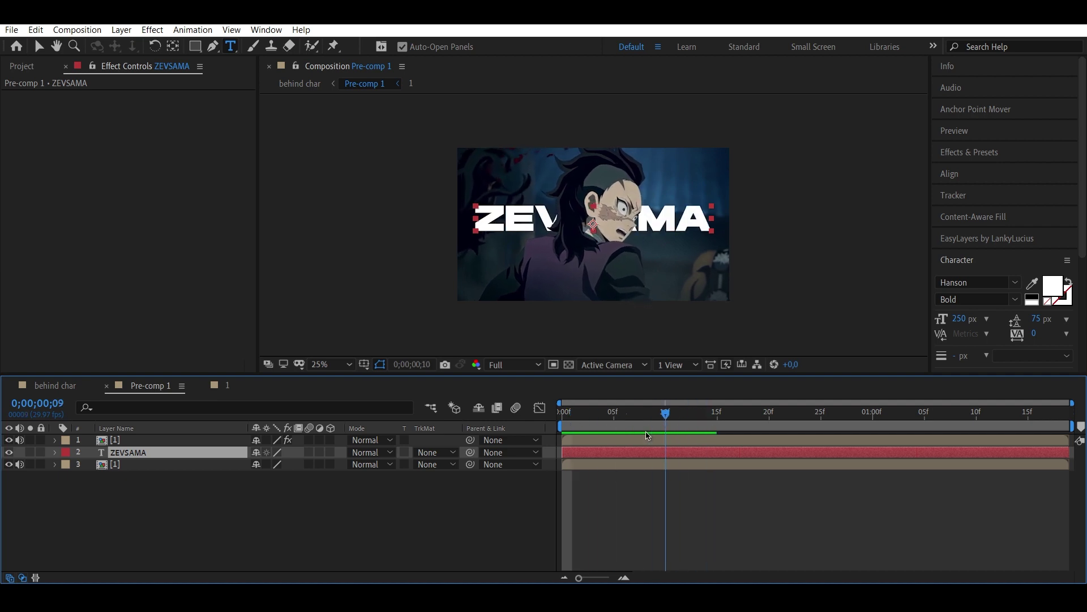
pyautogui.click(655, 436)
pyautogui.click(209, 460)
pyautogui.click(260, 388)
pyautogui.click(164, 387)
pyautogui.click(170, 460)
# Duplicate the ZEVSAMA layer and place ZEVSAMA 2 at the top of the stack.
pyautogui.click(172, 456)
pyautogui.press('ctrl+d')
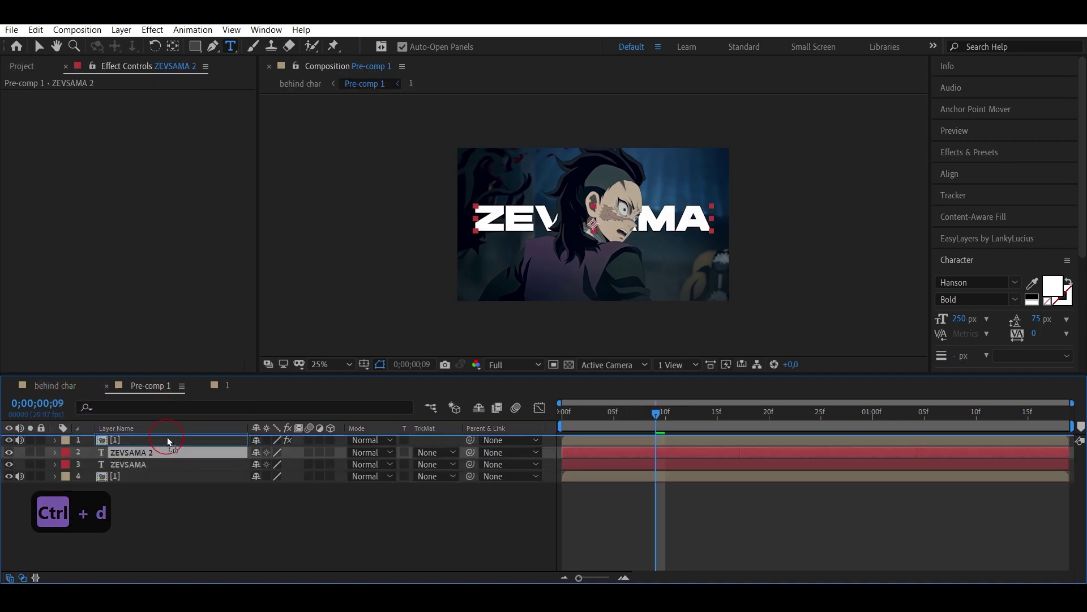
pyautogui.click(170, 438)
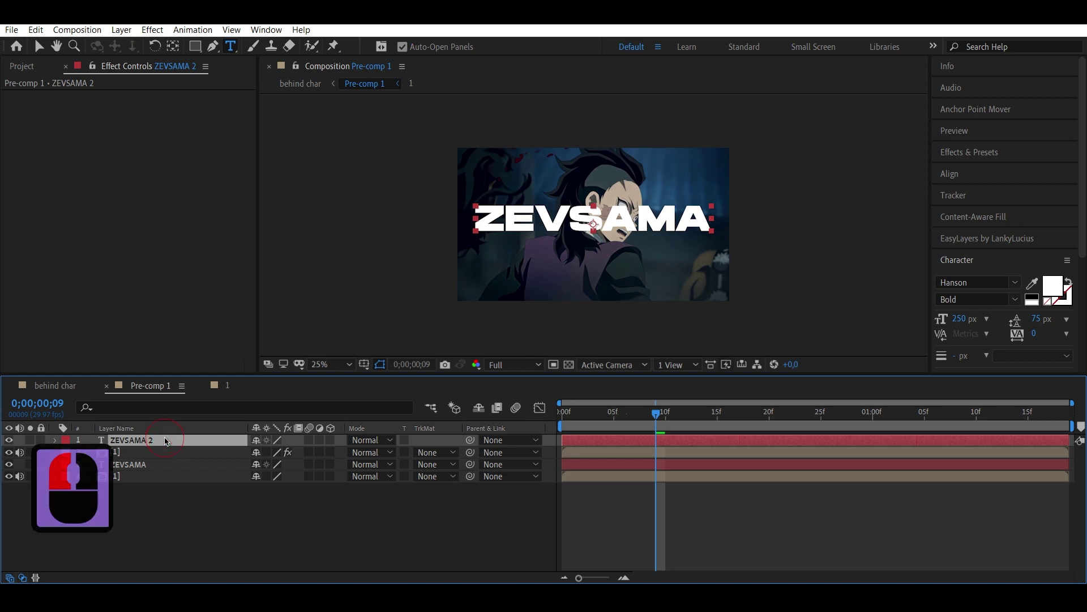
# Make ZEVSAMA 2 stroke-only white outlines with an 8 px stroke width, then save.
pyautogui.doubleClick(168, 440)
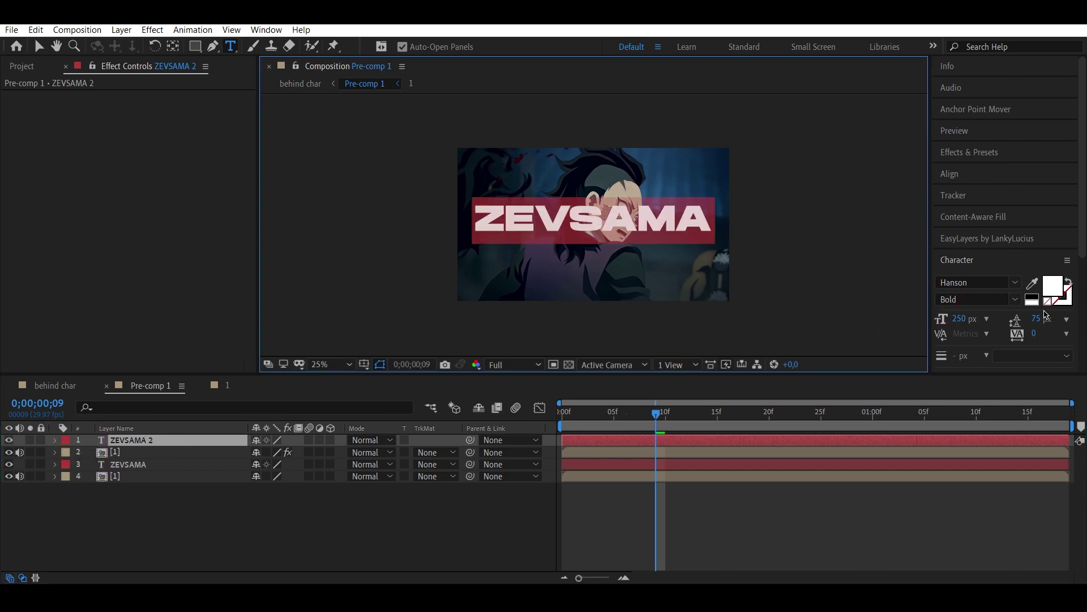
pyautogui.click(1075, 283)
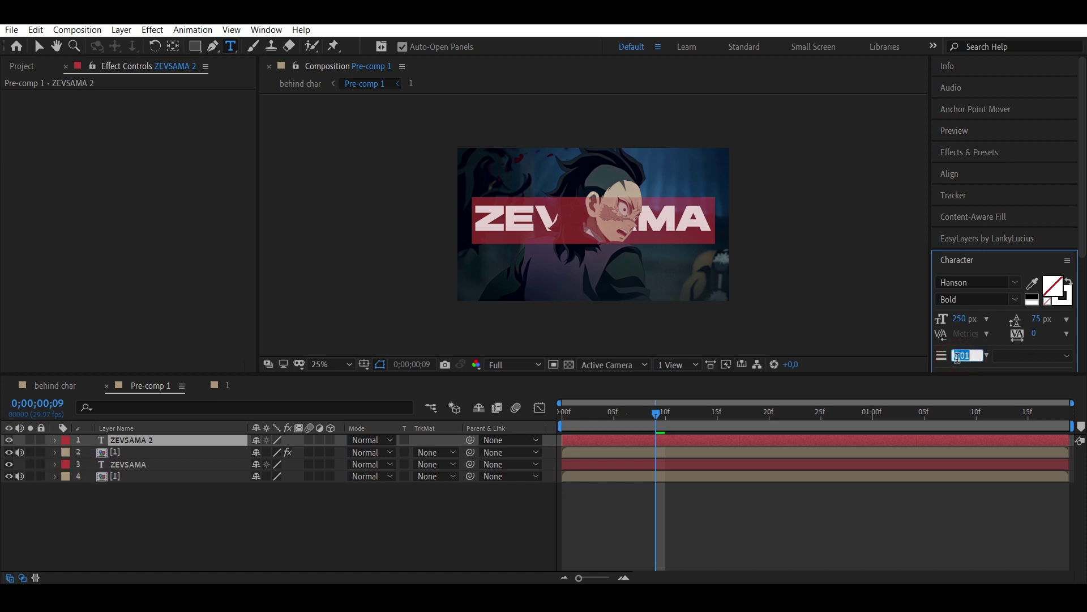
pyautogui.press('8')
pyautogui.click(496, 528)
pyautogui.press('ctrl+s')
pyautogui.click(549, 424)
pyautogui.click(541, 418)
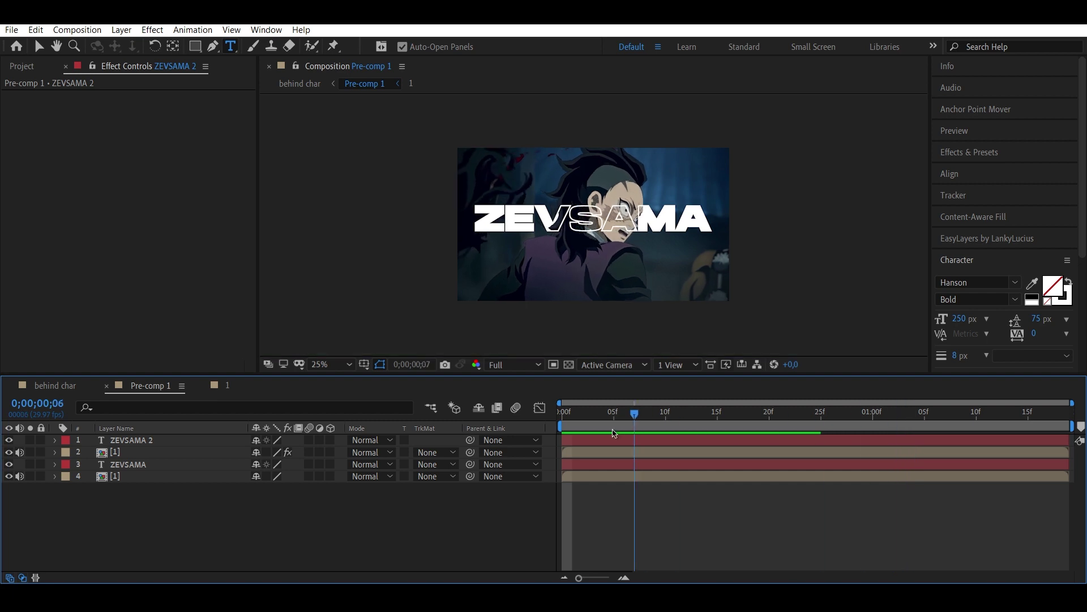
# Play back the outlined title animation over the character.
pyautogui.click(536, 433)
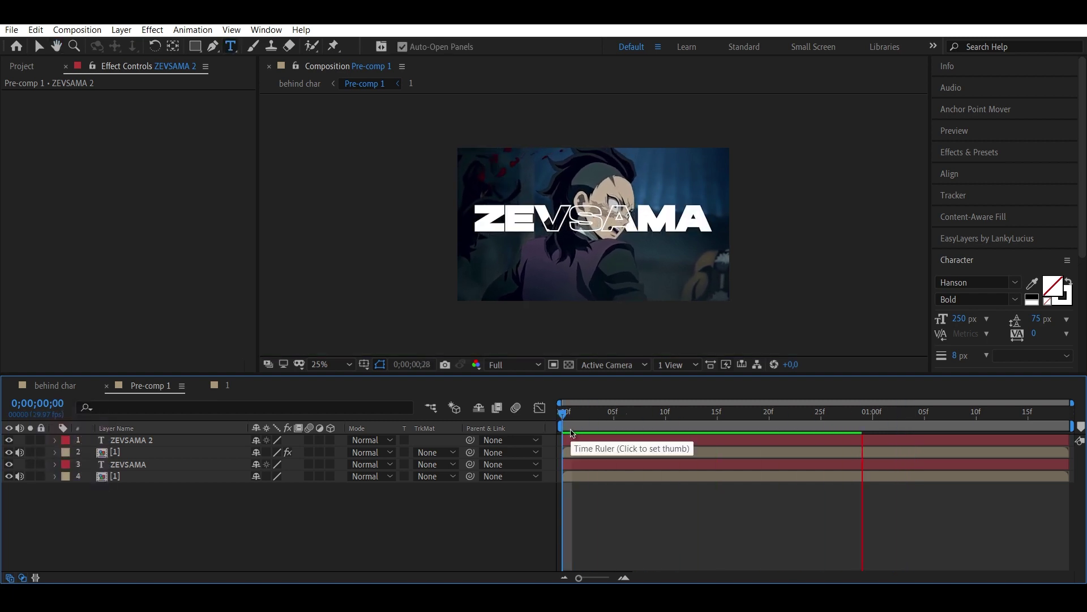
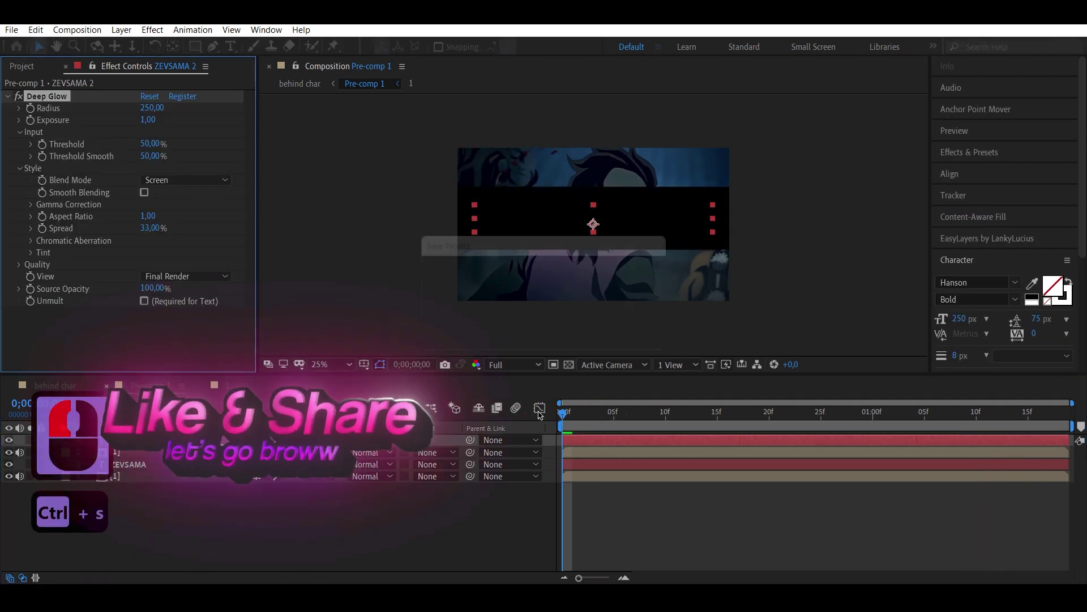
# Lower the Deep Glow Radius and Exposure for a subtle glow and collapse the effect.
pyautogui.click(566, 411)
pyautogui.moveTo(632, 420); pyautogui.dragTo(161, 128)
pyautogui.press(',')
pyautogui.write(',5')
pyautogui.click(121, 126)
pyautogui.moveTo(252, 110); pyautogui.dragTo(161, 304)
pyautogui.moveTo(161, 305); pyautogui.dragTo(9, 96)
pyautogui.moveTo(9, 97); pyautogui.dragTo(535, 457)
pyautogui.press('ctrl+s')
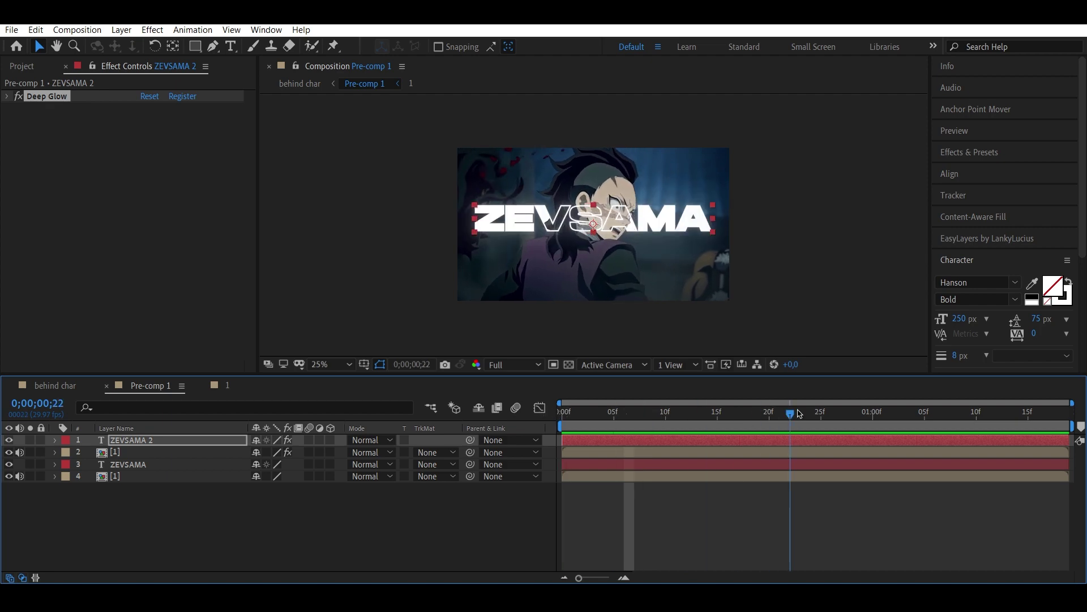
# Scrub through the finished title animation to review the glow.
pyautogui.click(814, 413)
pyautogui.moveTo(793, 482); pyautogui.dragTo(795, 555)
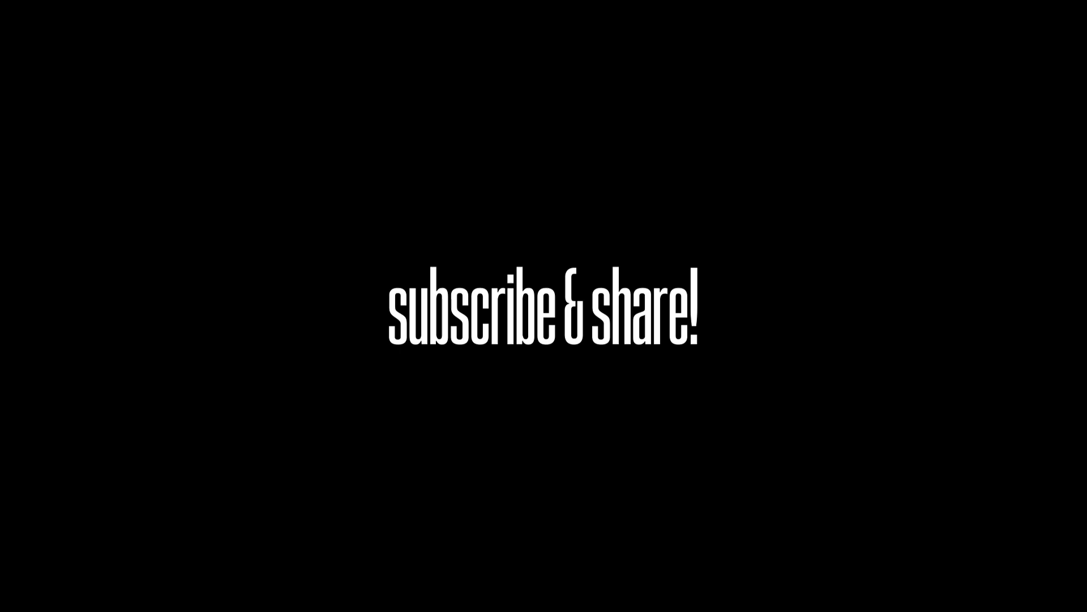